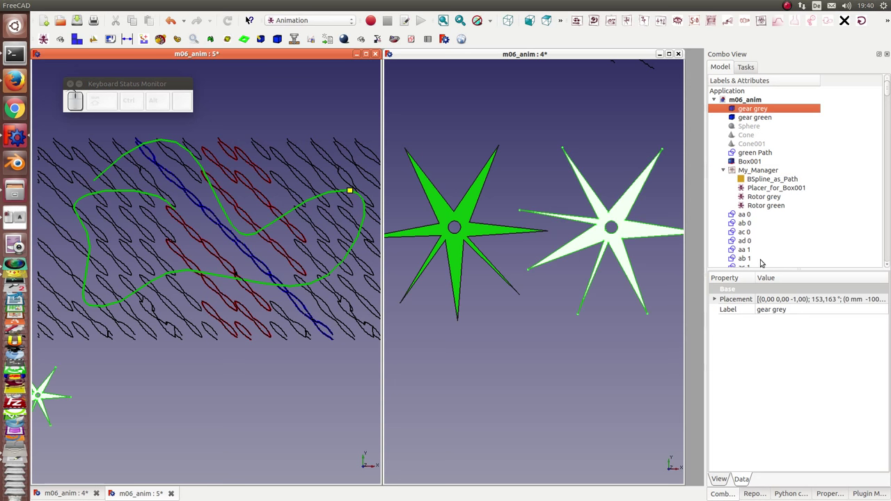
Set the grey gear's Placement angle to 162,163° with the mouse wheel, turning it against the green gear.
left_click(718, 302)
left_click(813, 308)
scroll("down", 3)
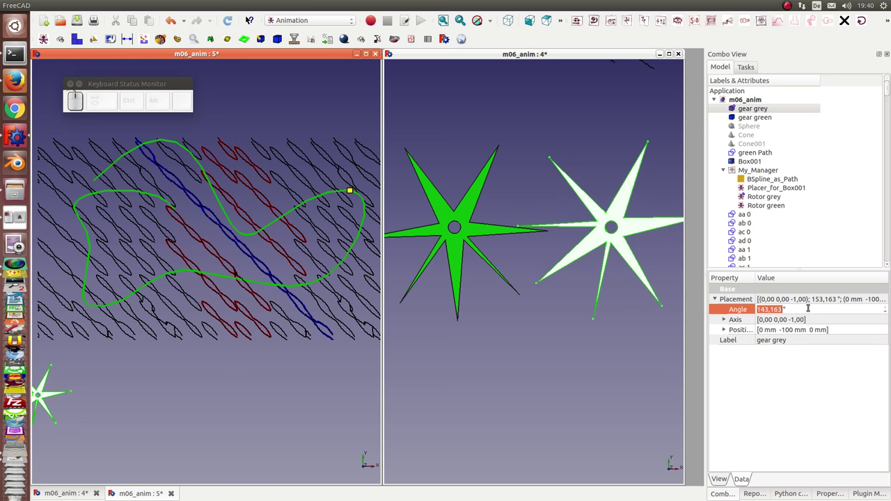
scroll("up", 3)
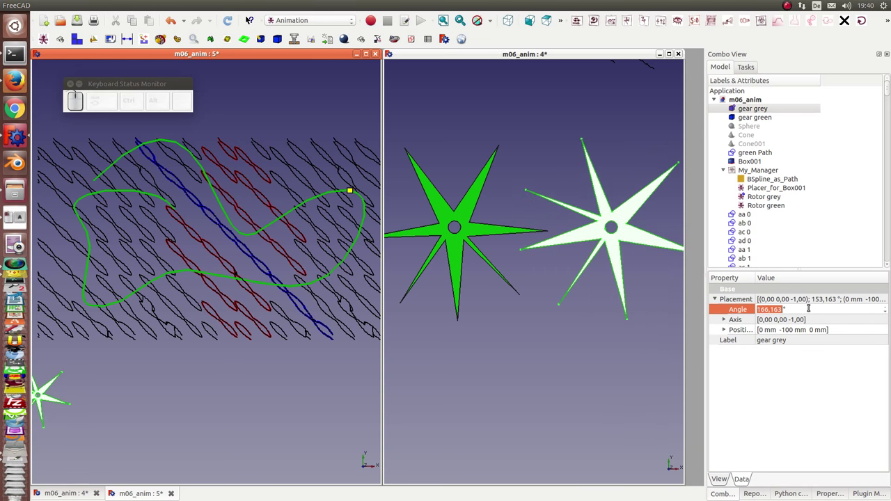
scroll("up", 3)
scroll("up", 3)
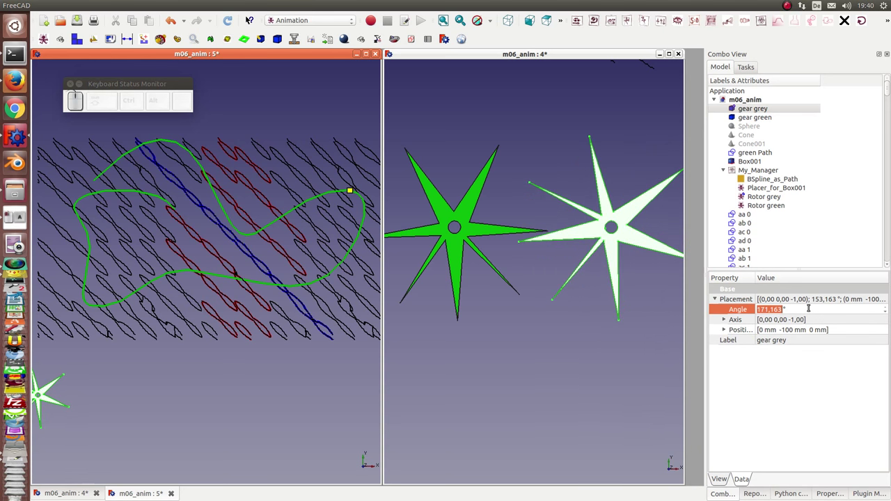
scroll("up", 3)
scroll("up", 3)
scroll("down", 3)
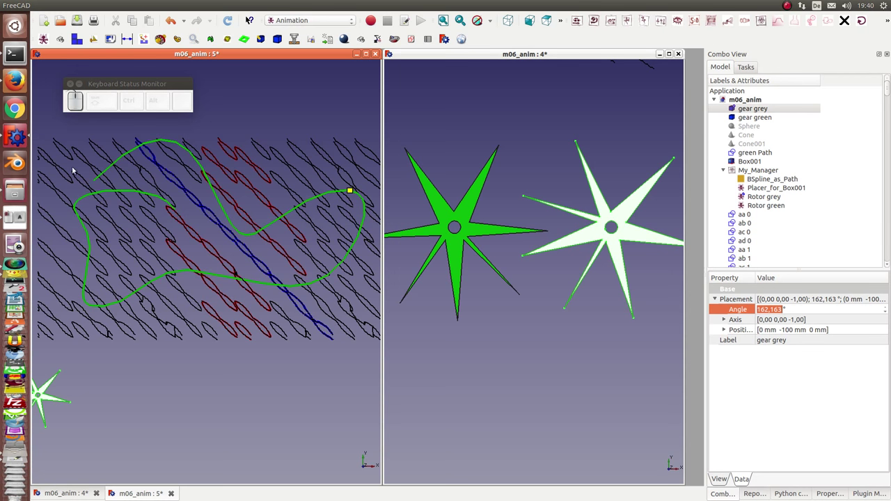
scroll("down", 3)
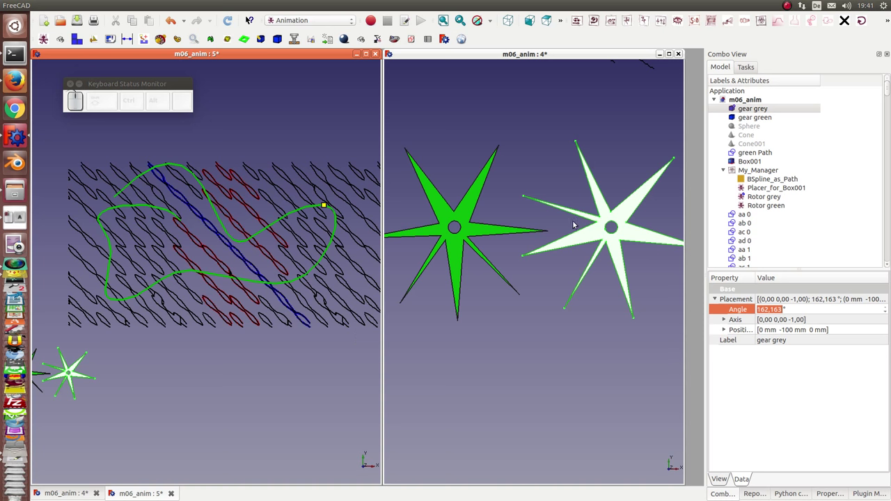
Run the animation from My_Manager's control panel so both gears turn along the green path, then close it.
left_click(588, 324)
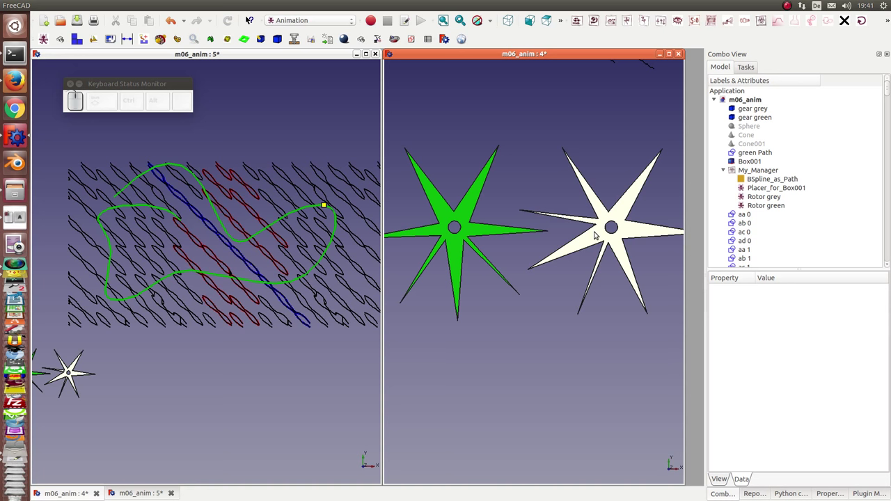
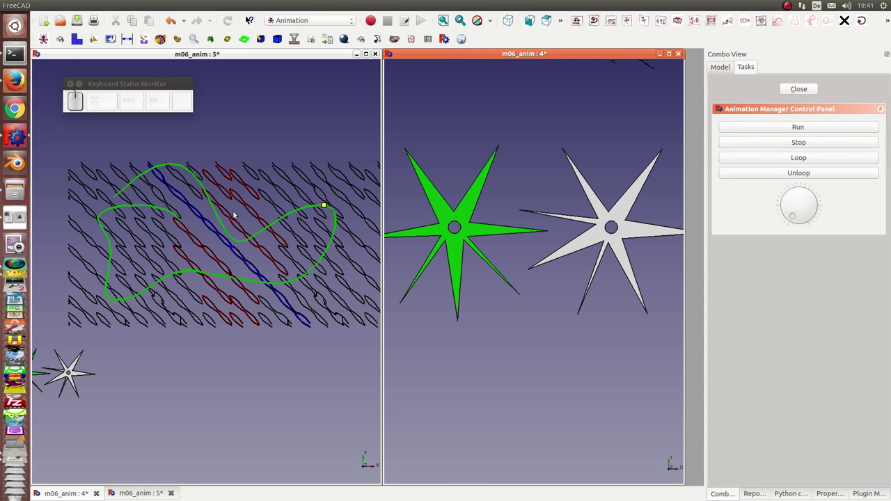
left_click(758, 126)
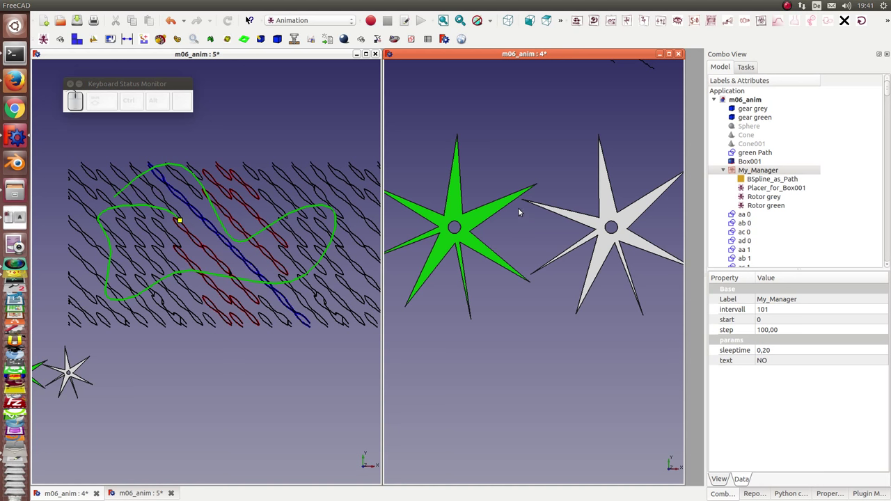
Hide the green Path and show the 'yellow path - no collisions' curve, bringing it into view.
left_click(755, 155)
key("space")
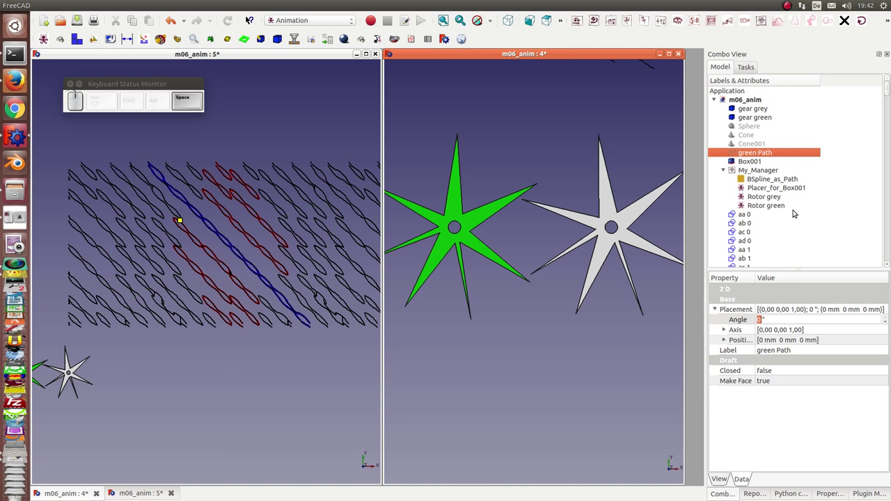
scroll("down", 3)
scroll("down", 3)
scroll("down", 3)
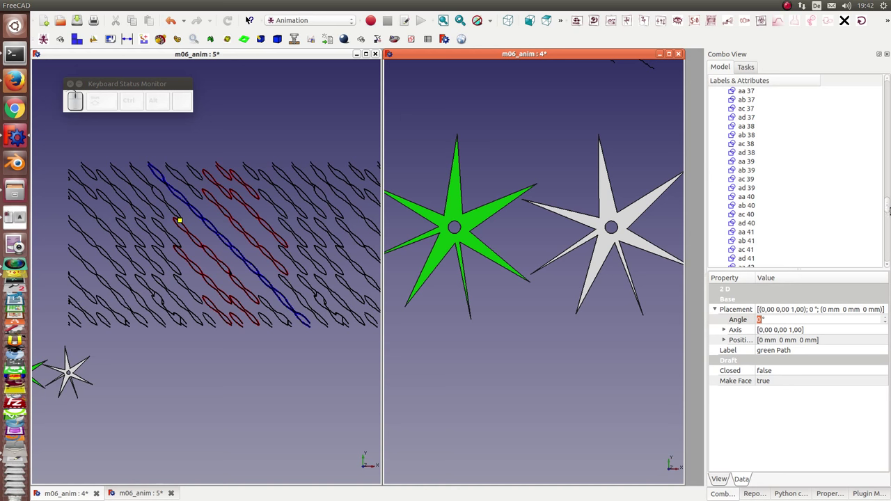
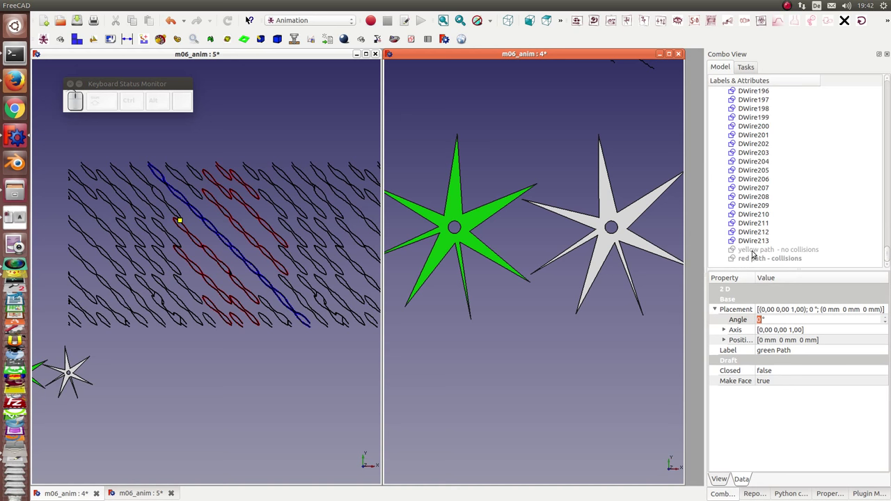
left_click(754, 249)
key("space")
scroll("up", 3)
left_click_drag(208, 432, 347, 492)
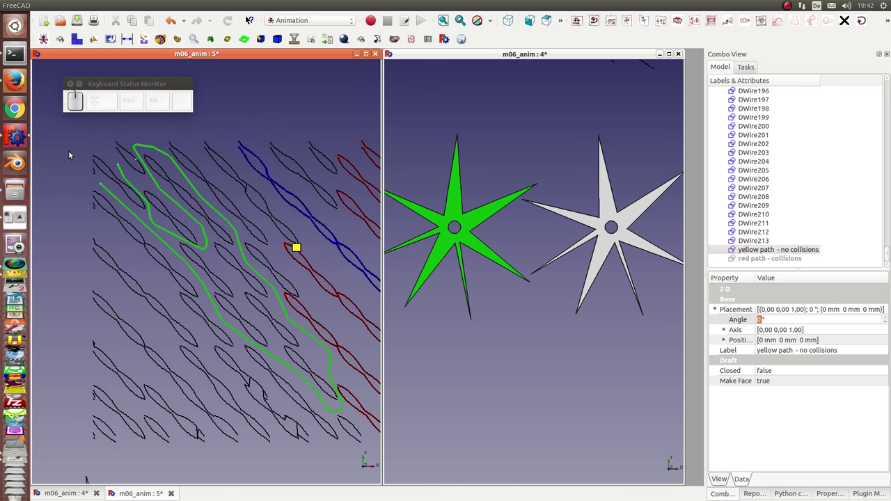
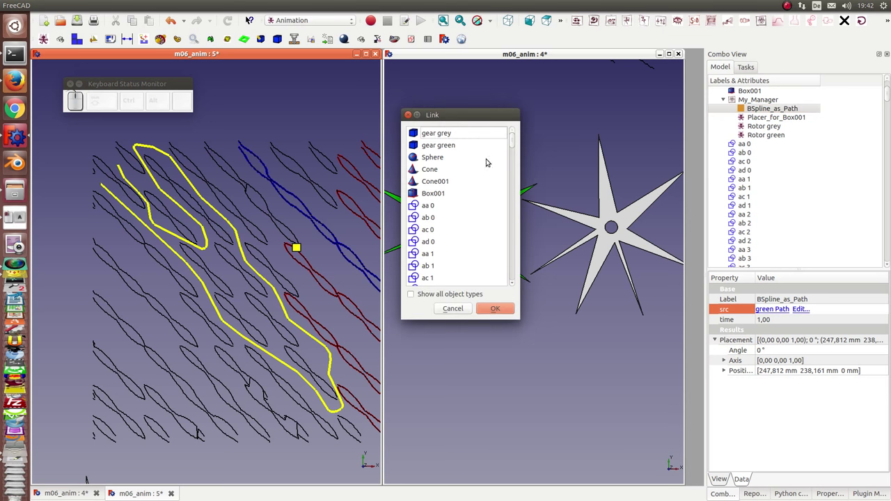
Link BSpline_as_Path's src to 'yellow path - no collisions' and bring up My_Manager's control panel.
left_click_drag(517, 144, 439, 257)
left_click(471, 266)
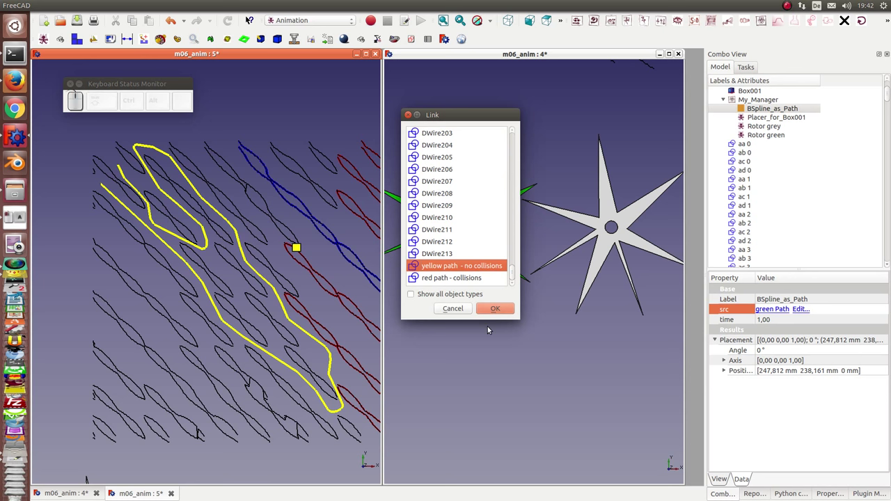
left_click(494, 312)
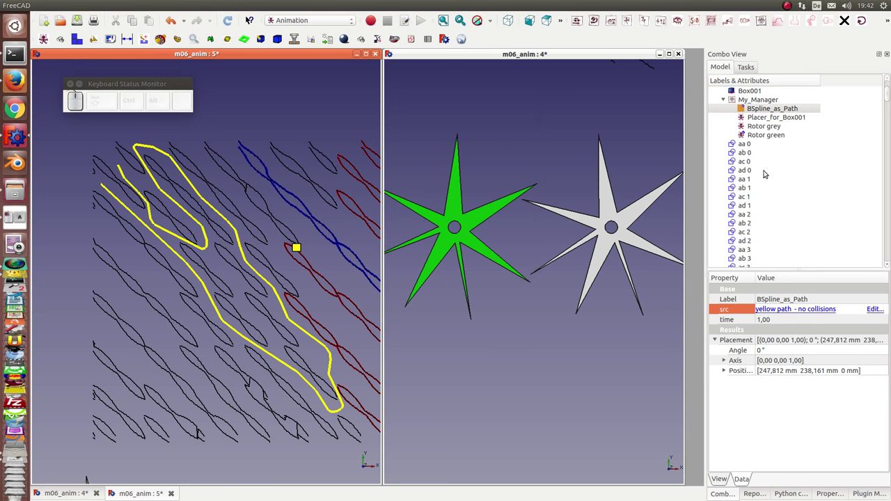
left_click(766, 99)
Run the animation along the yellow collision-free path, then close the control panel.
left_click(767, 99)
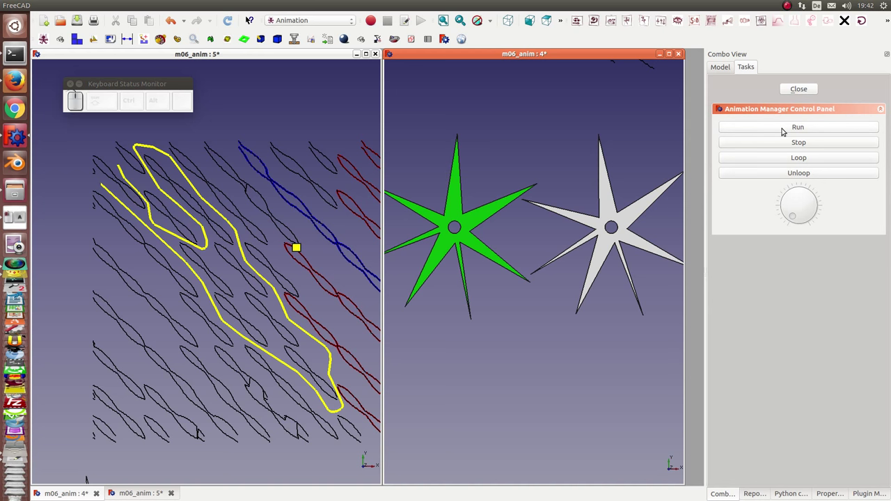
left_click(783, 128)
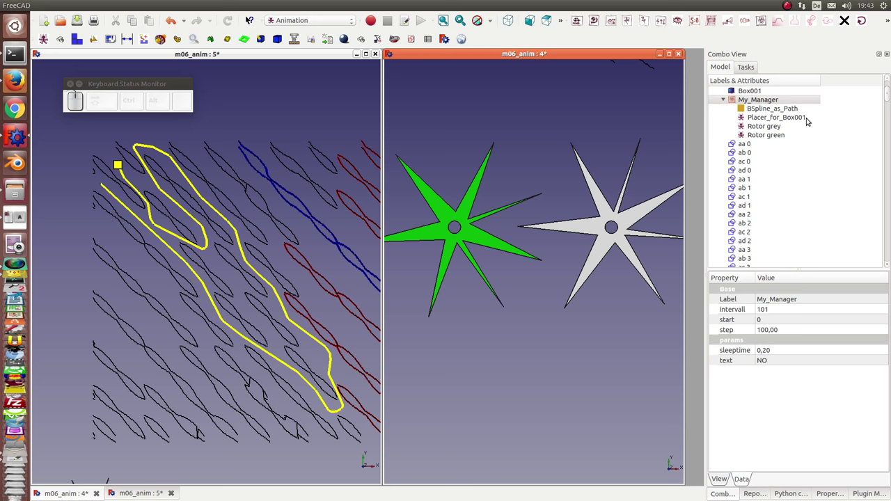
Reopen the Animation Manager control panel and drag the animation slider near the path's end.
left_click(768, 100)
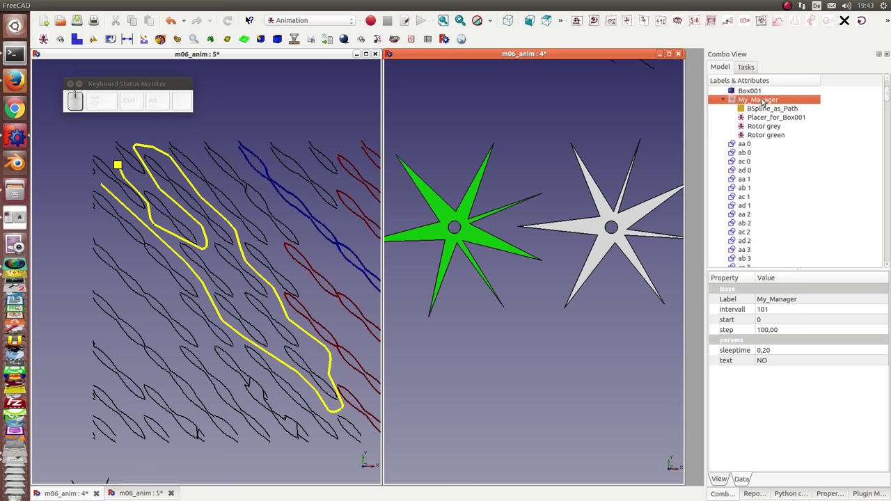
left_click(762, 100)
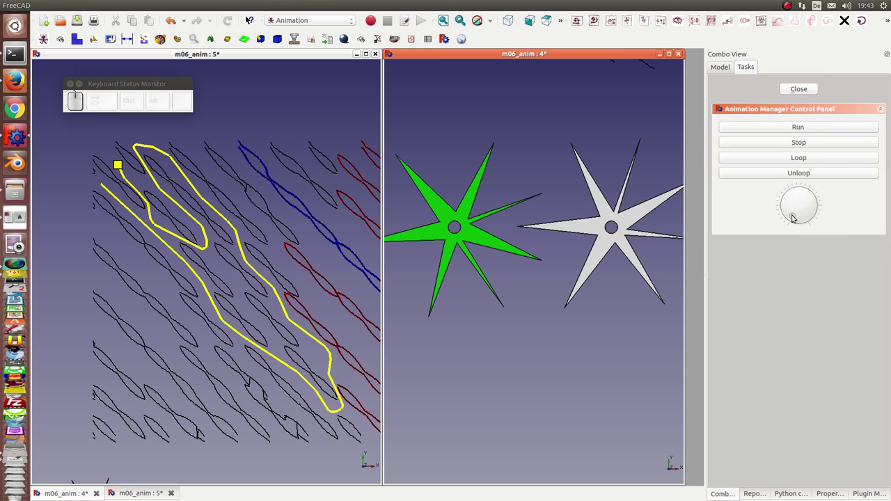
left_click_drag(796, 219, 622, 240)
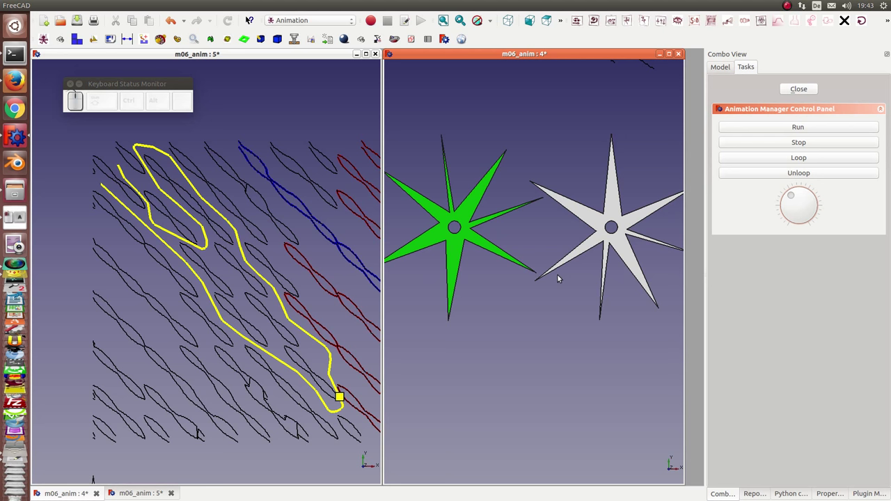
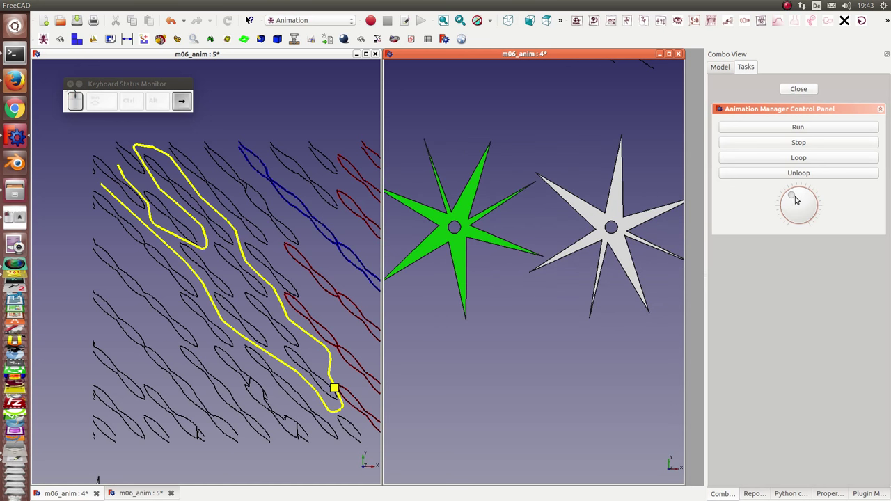
Step the animation with the arrow keys so the marker and gears advance along the yellow path.
key("Right")
key("Right")
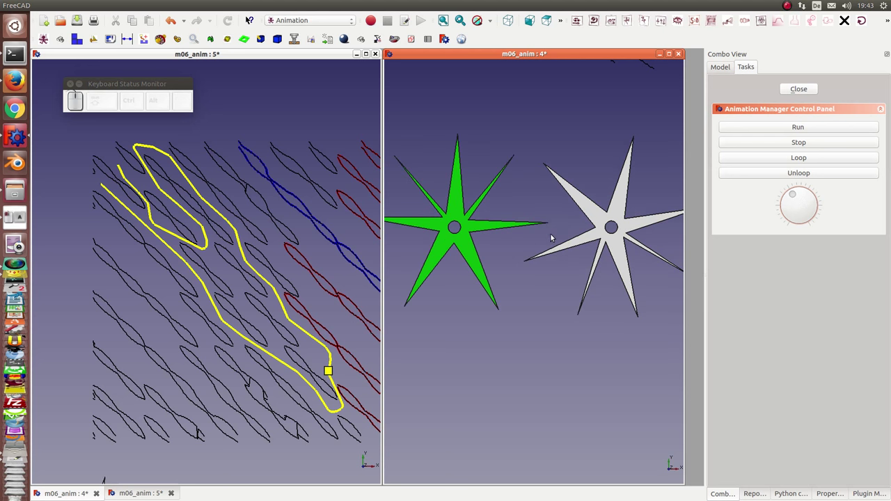
key("Right")
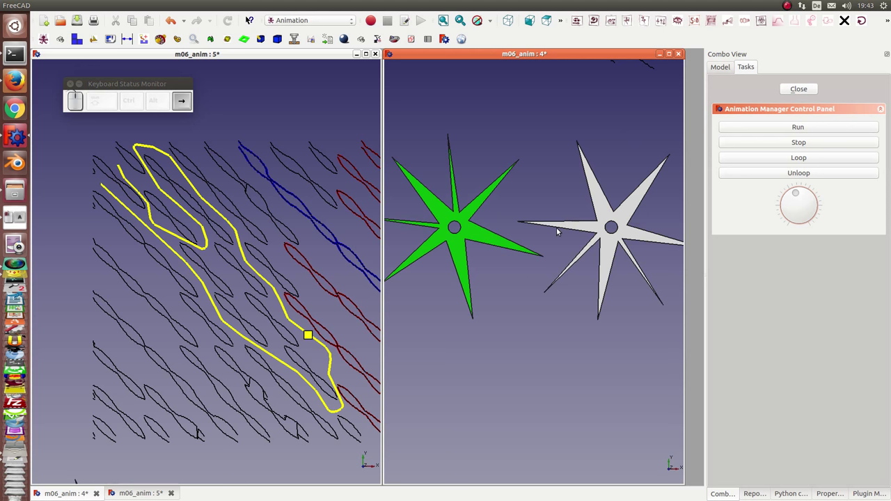
key("Left")
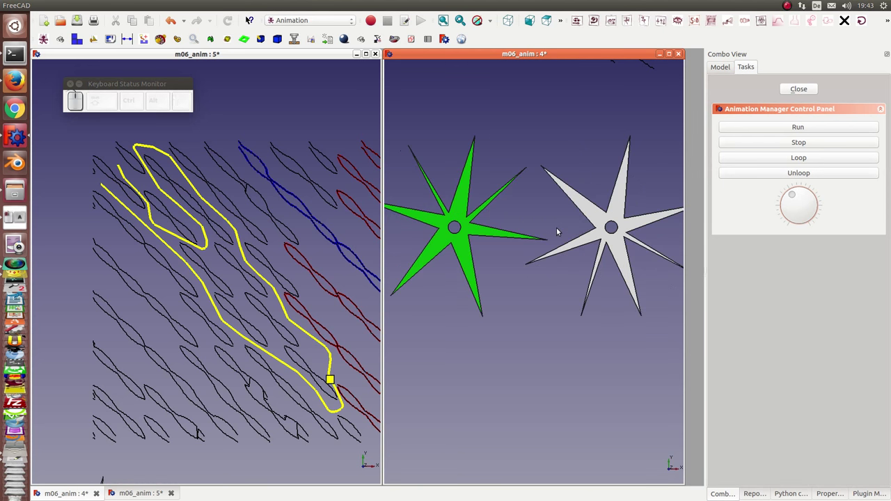
key("Right")
key("Right")
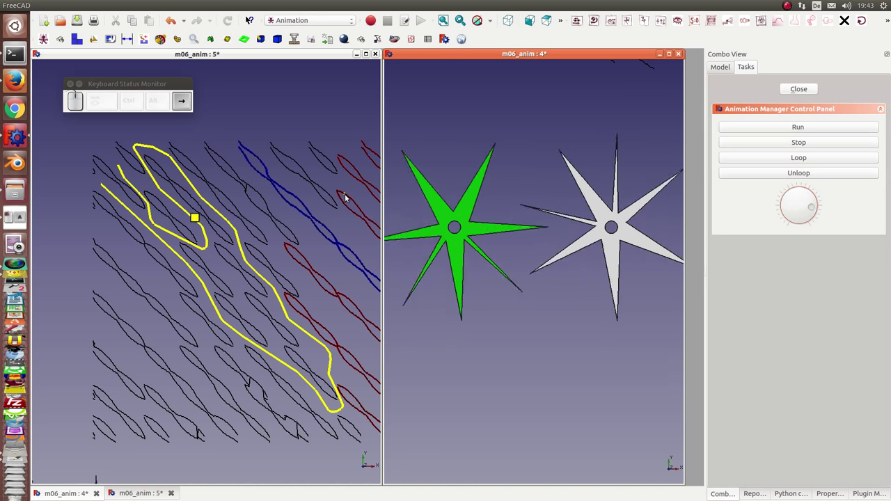
key("Right")
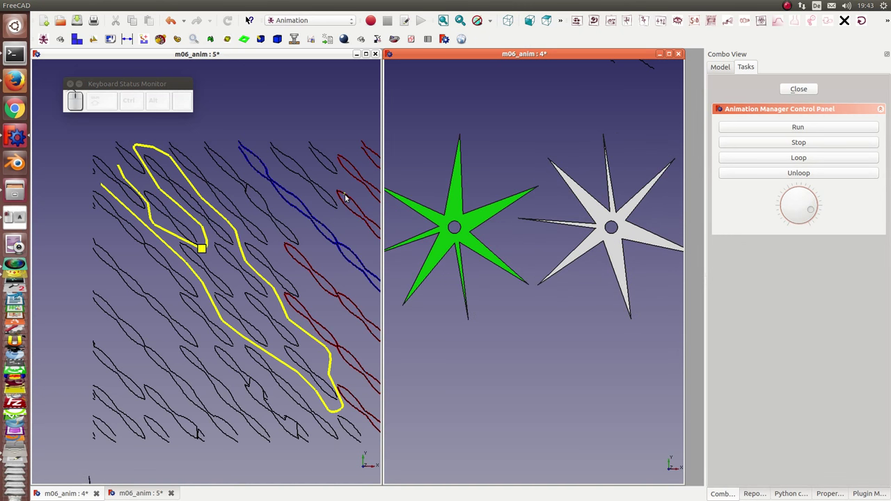
key("Right")
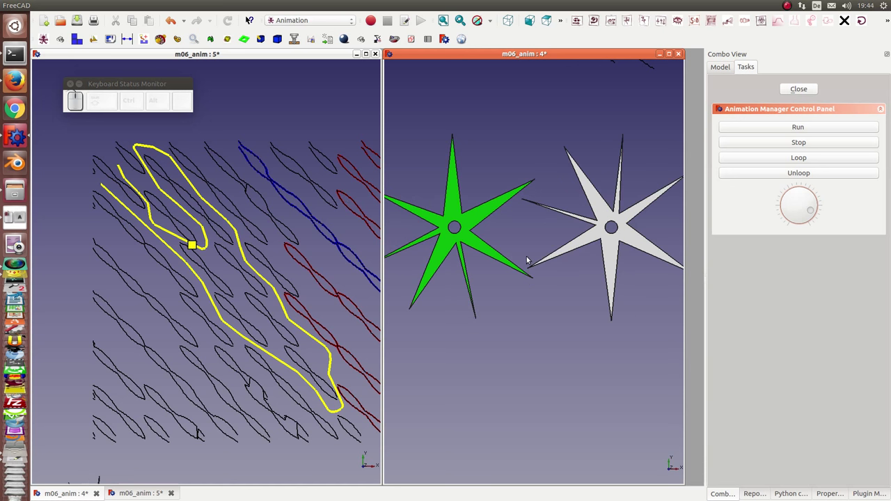
key("Right")
key("Right")
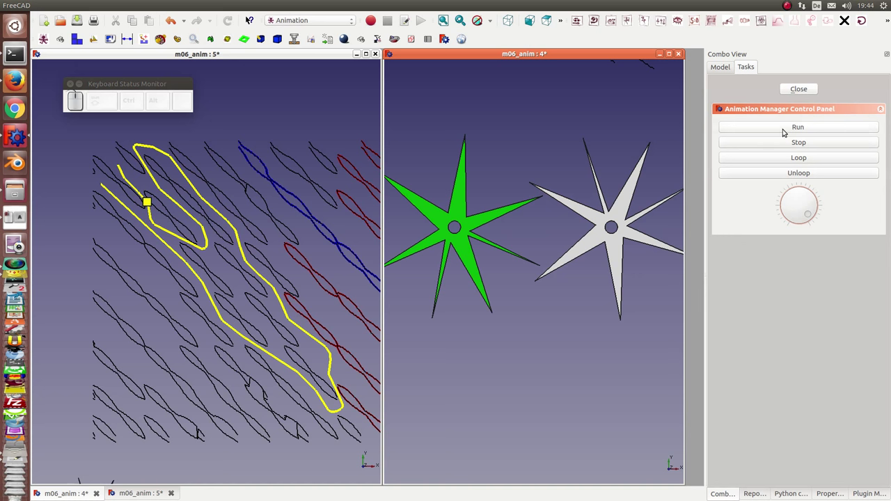
Show 'red path - collisions' in the view alongside the yellow route, with the control panel closed.
left_click(792, 89)
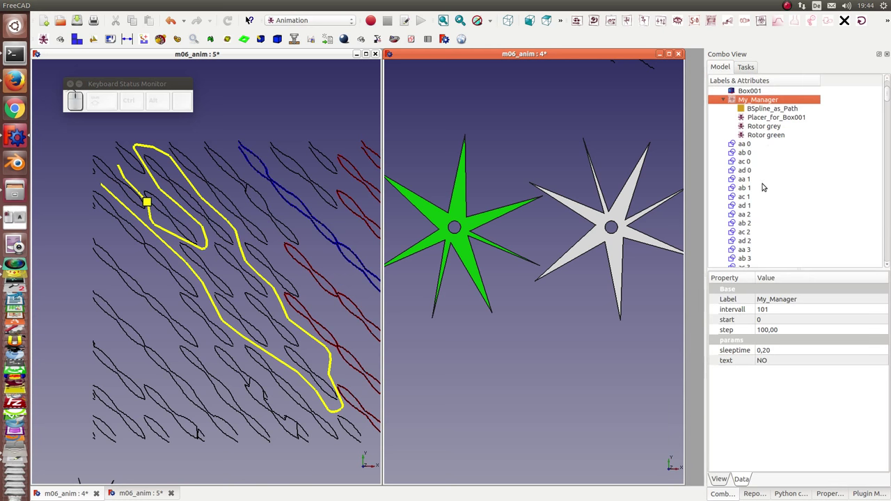
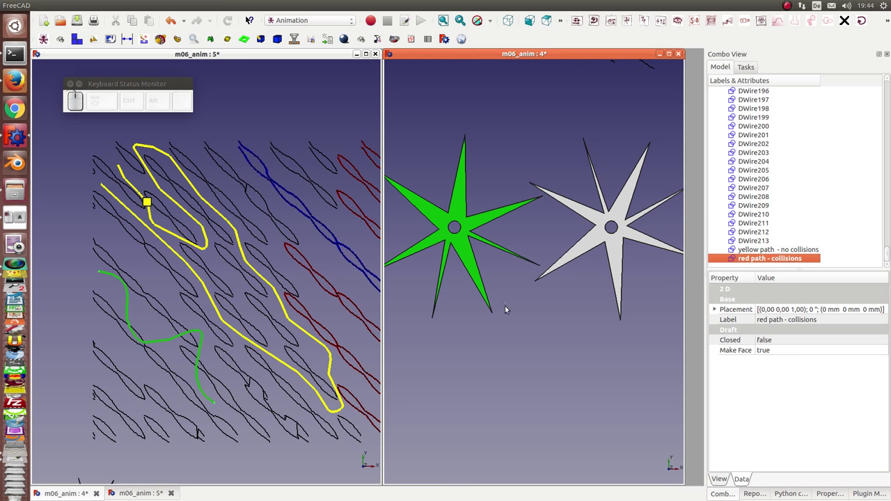
left_click(139, 317)
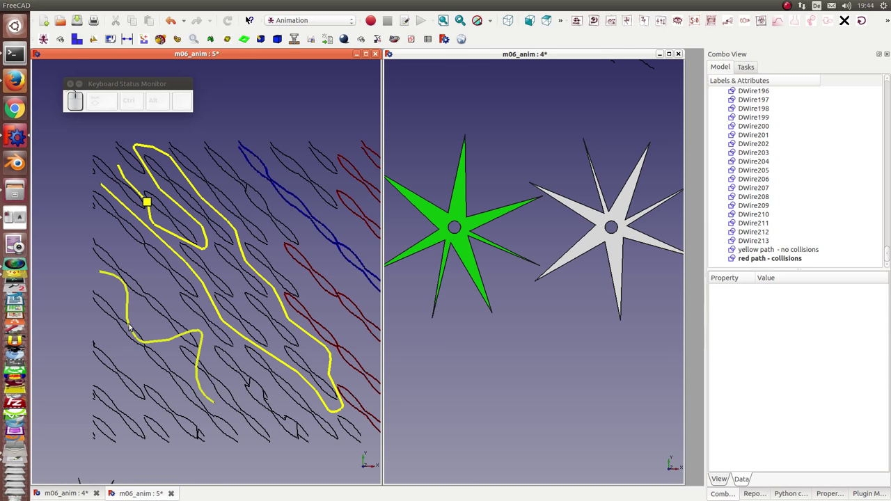
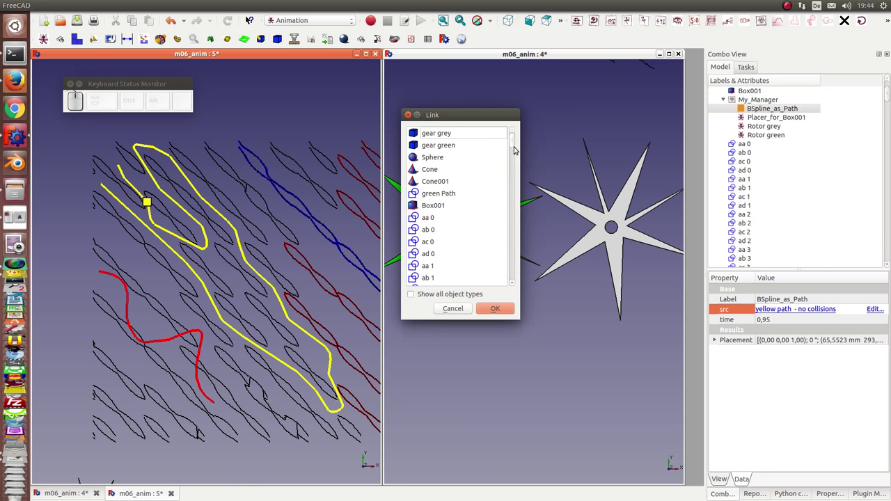
Link BSpline_as_Path's src to 'red path - collisions' and return to the control panel in Tasks.
left_click_drag(513, 144, 447, 286)
left_click(442, 279)
left_click(495, 311)
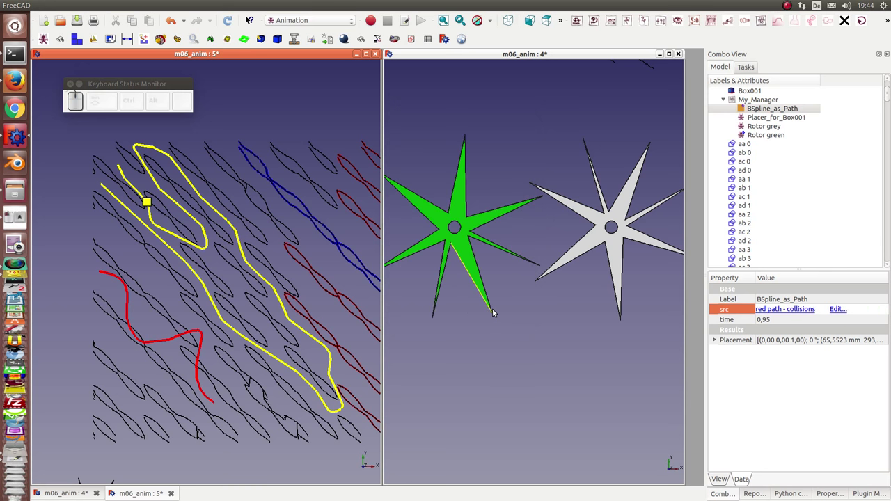
left_click(760, 99)
left_click(762, 100)
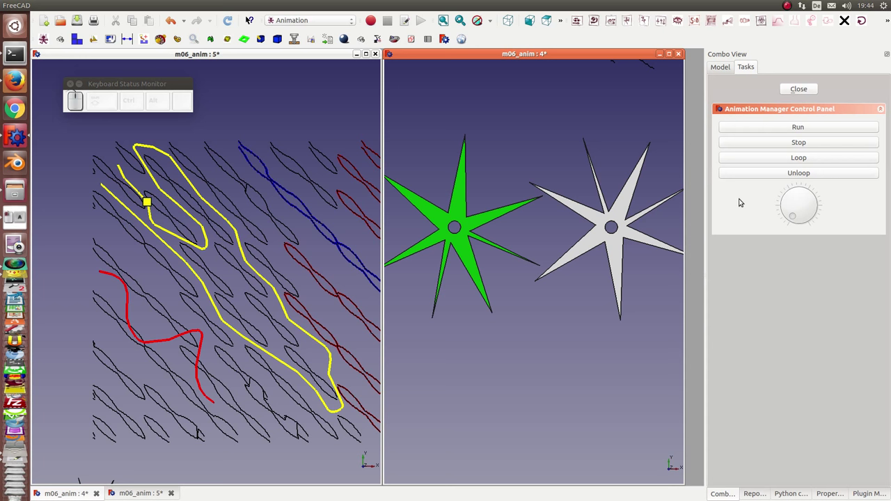
Restart the animation at the red path's start and step the gears along its first stretch.
left_click(736, 201)
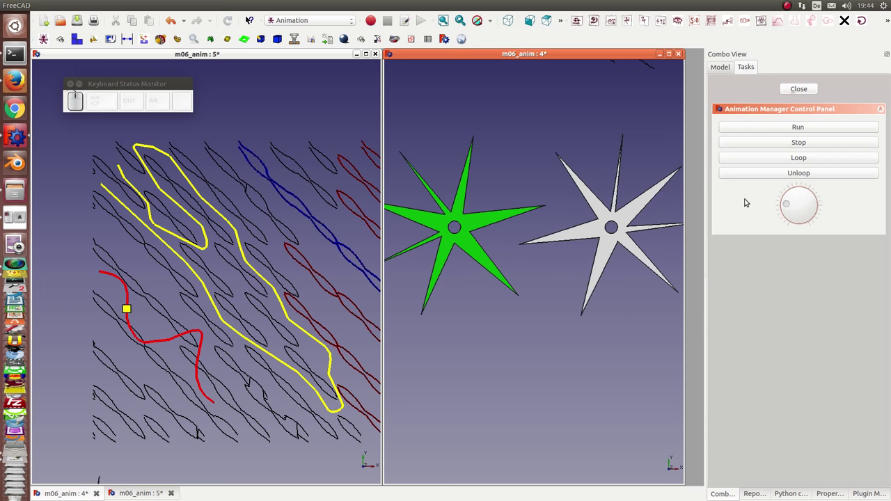
left_click(792, 225)
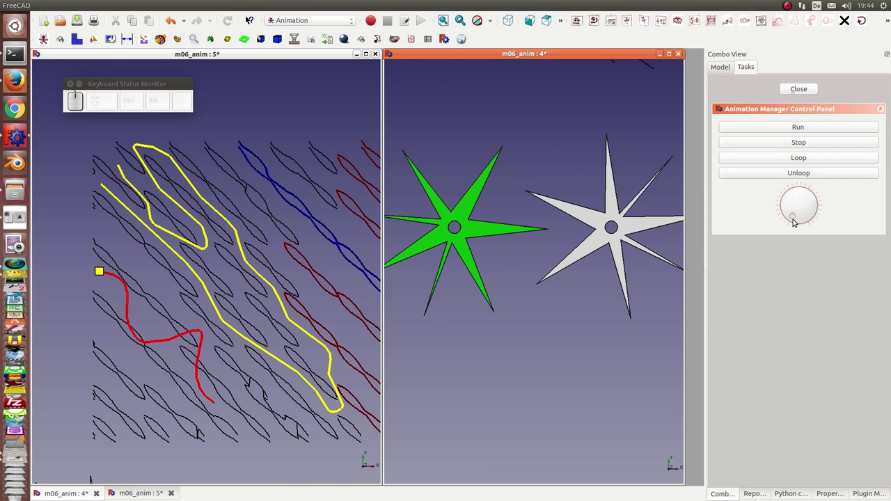
key("Left")
key("Right")
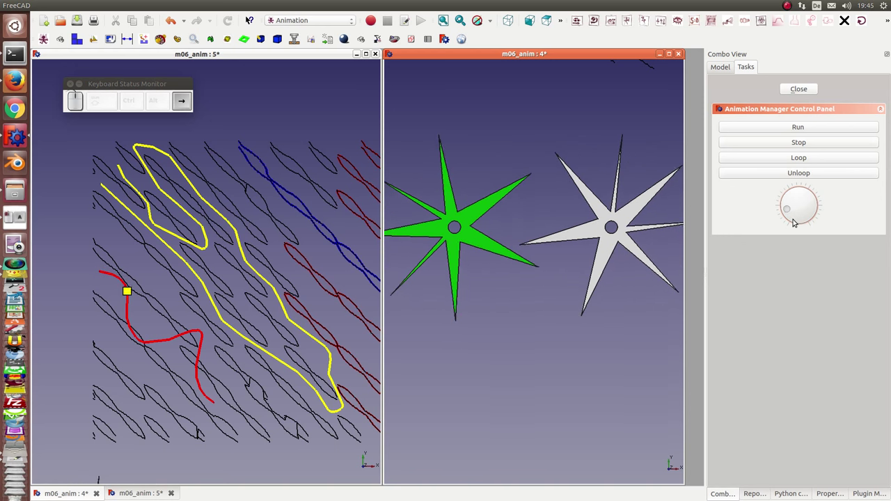
key("Right")
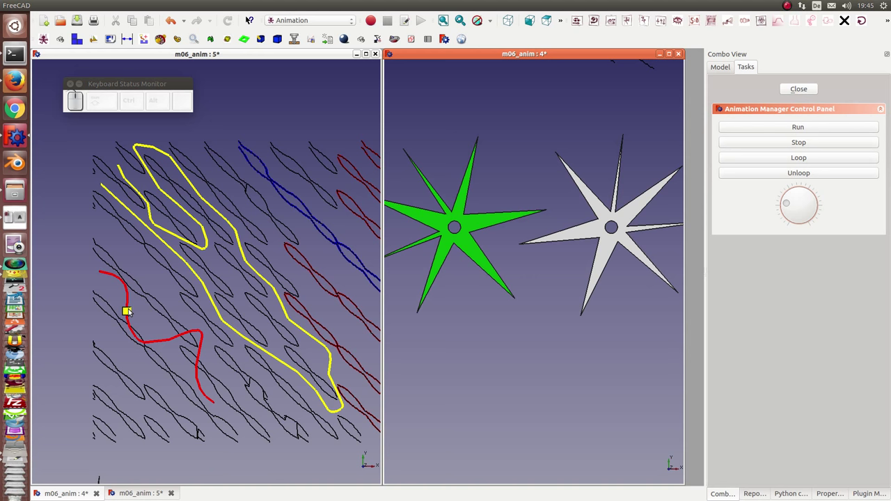
key("Right")
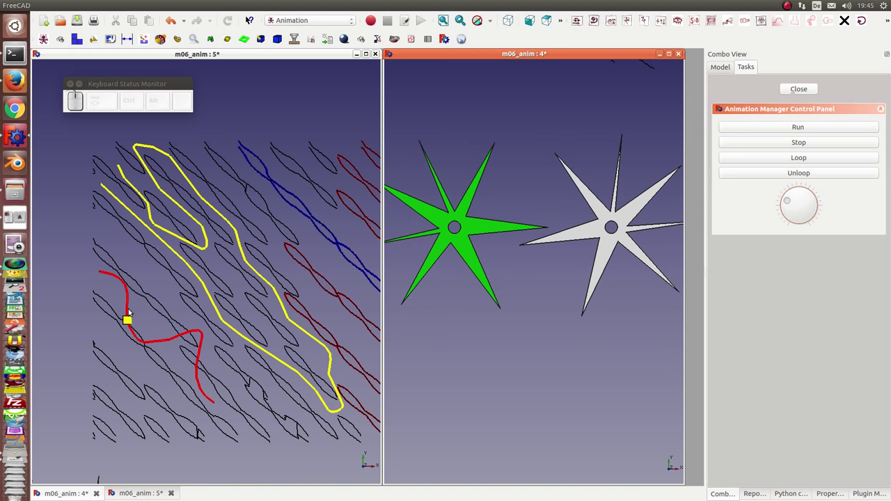
key("Right")
key("Right")
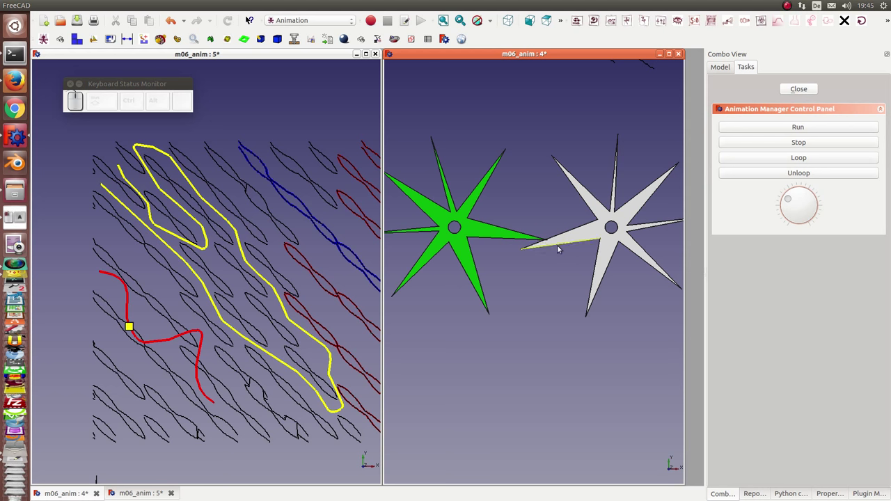
Keep stepping with the arrow keys until the marker reaches the red collision path's end.
key("Right")
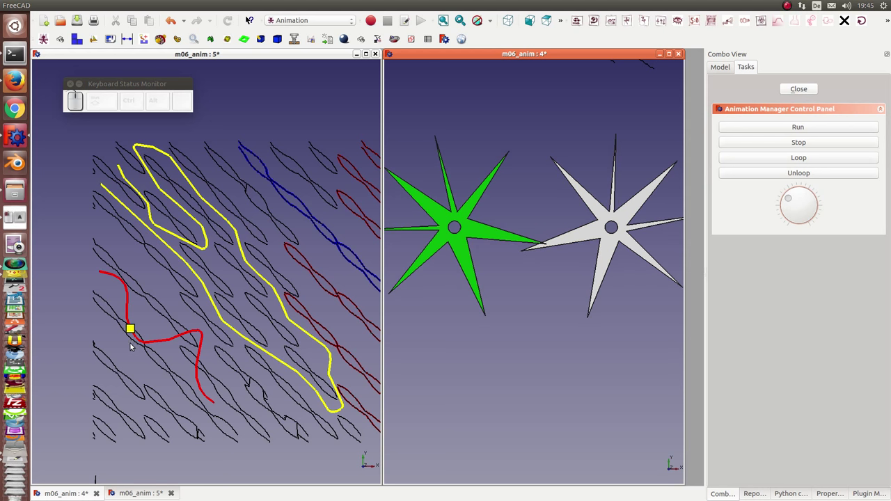
key("Right")
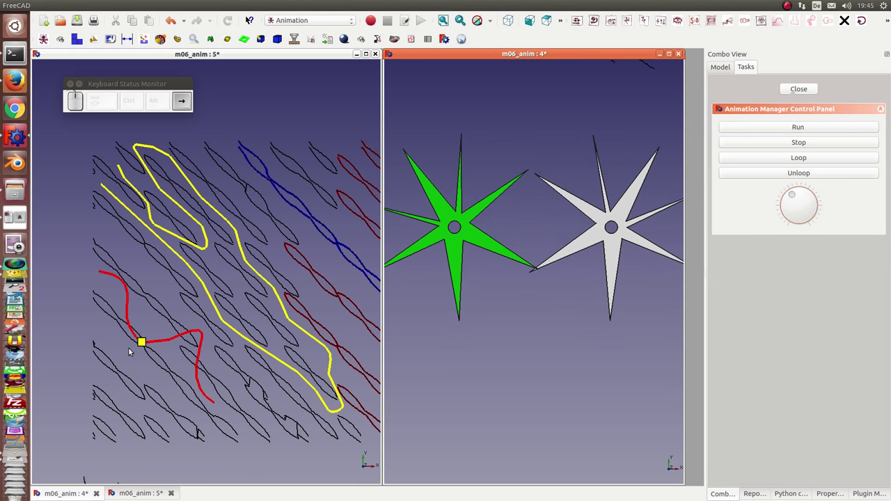
key("Right")
key("Right")
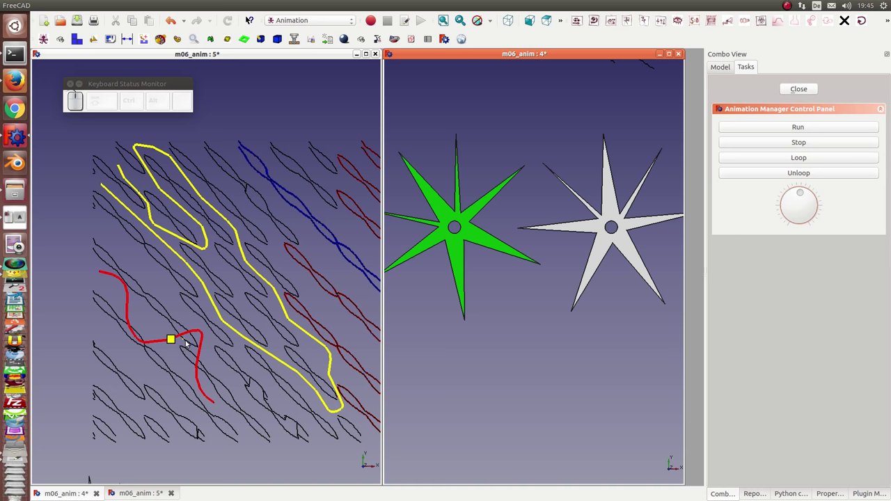
key("Right")
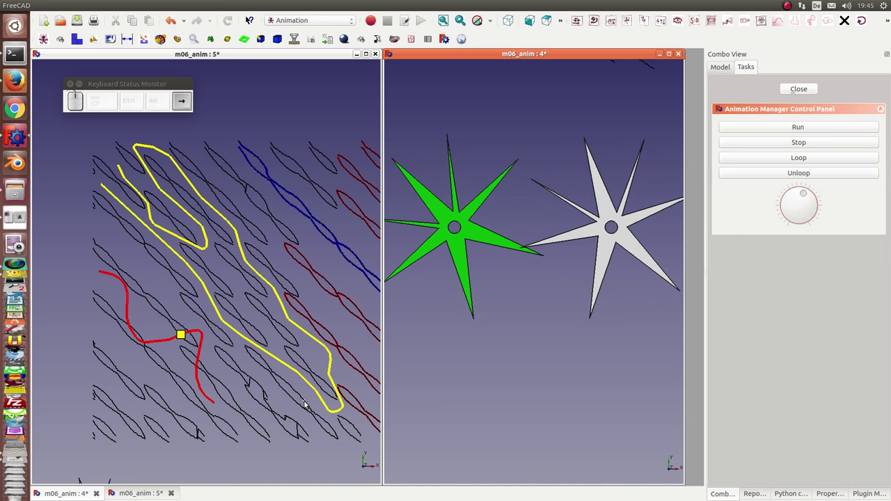
key("Right")
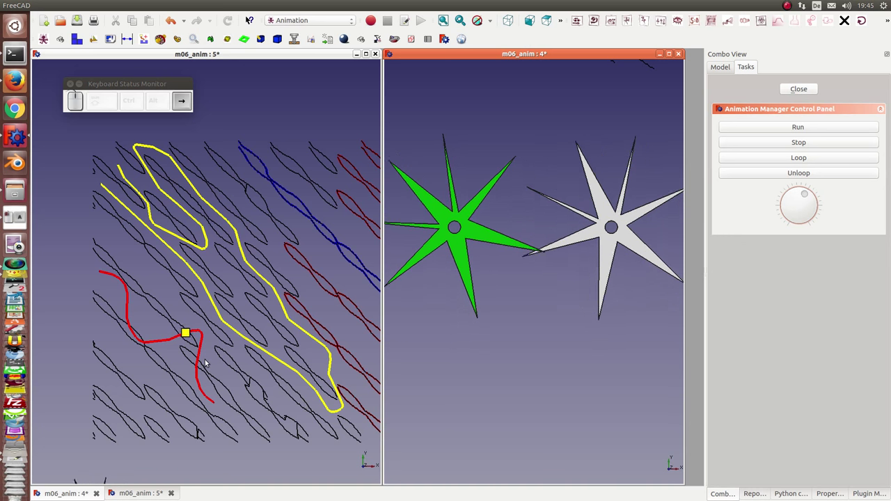
key("Right")
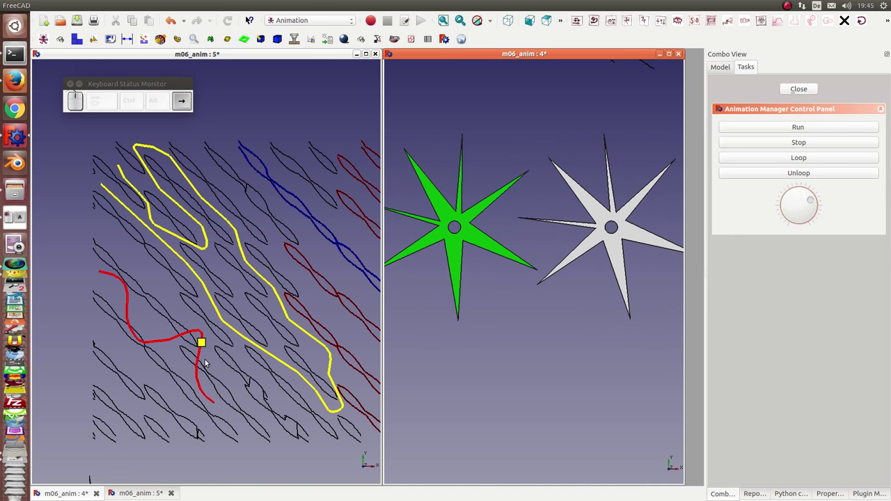
key("Right")
key("Right")
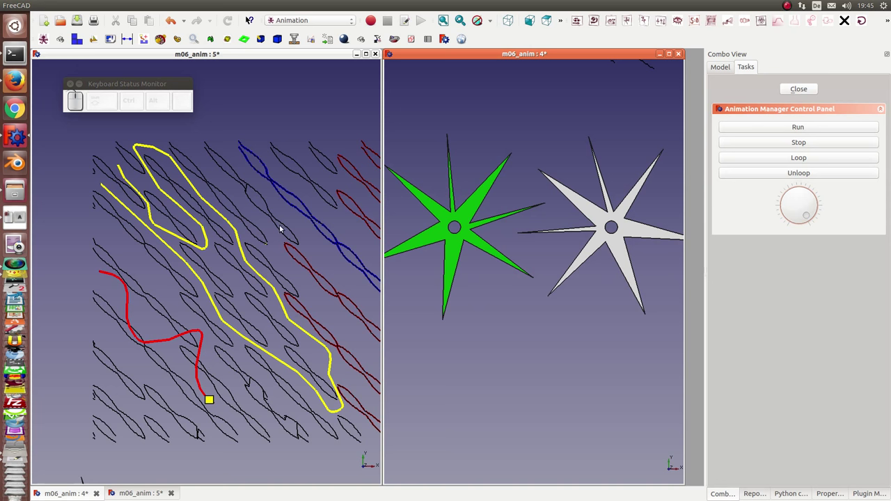
Zoom out the left 3D view to show the whole path grid with both star gears below.
scroll("down", 3)
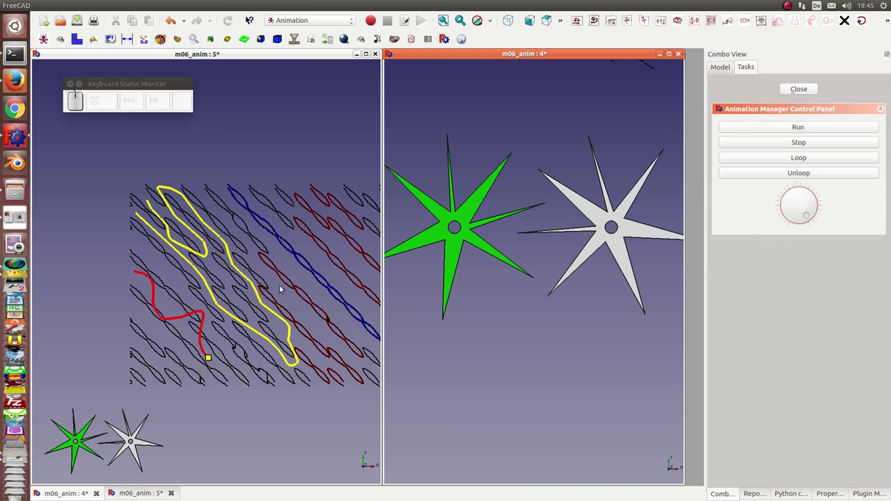
scroll("down", 3)
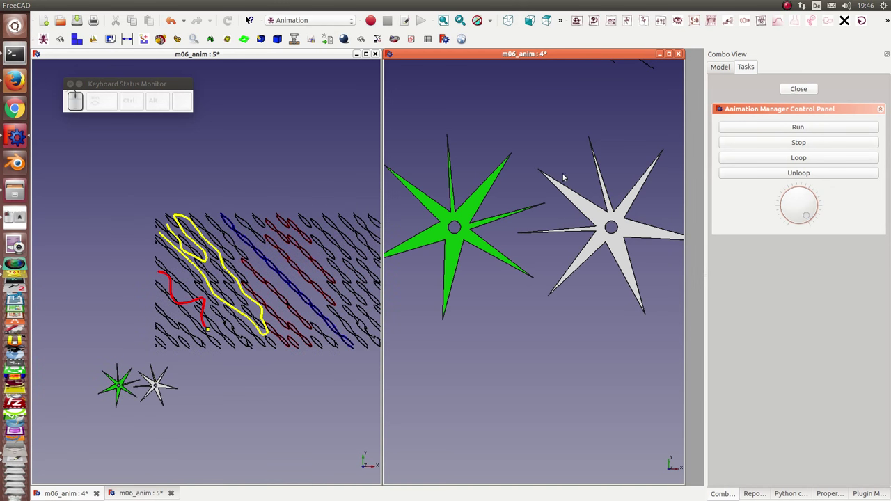